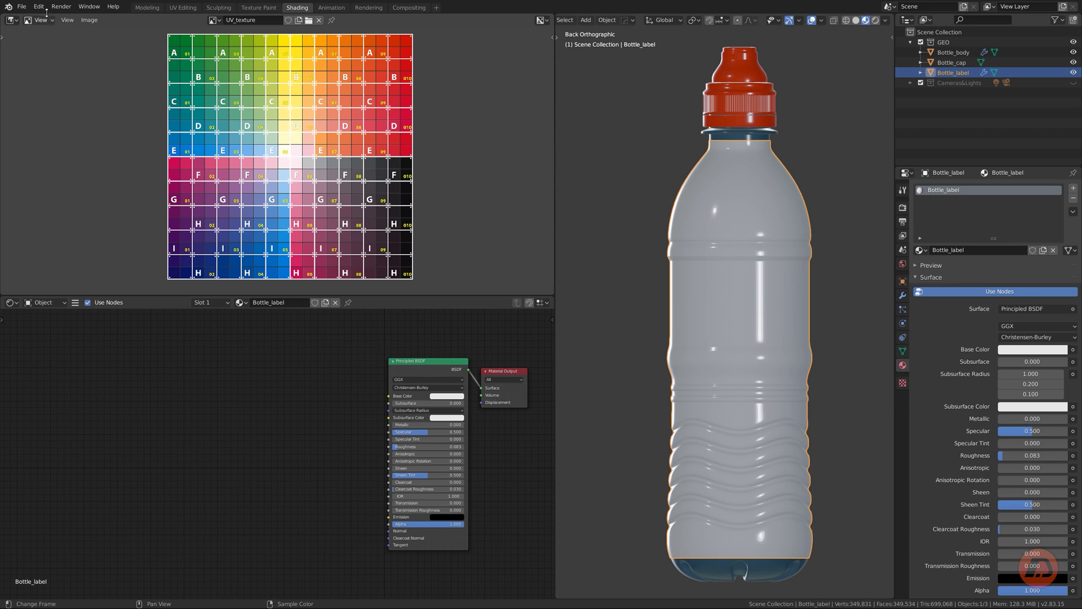
# Switch to the UV Editing workspace with Bottle_label in edit mode.
pyautogui.click(45, 8)
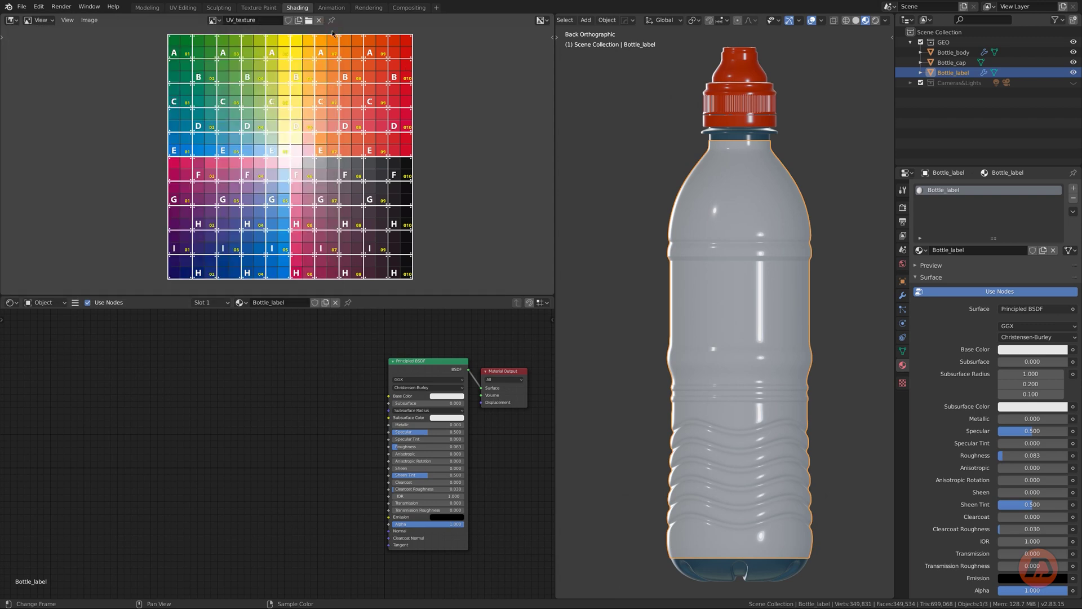
pyautogui.click(190, 11)
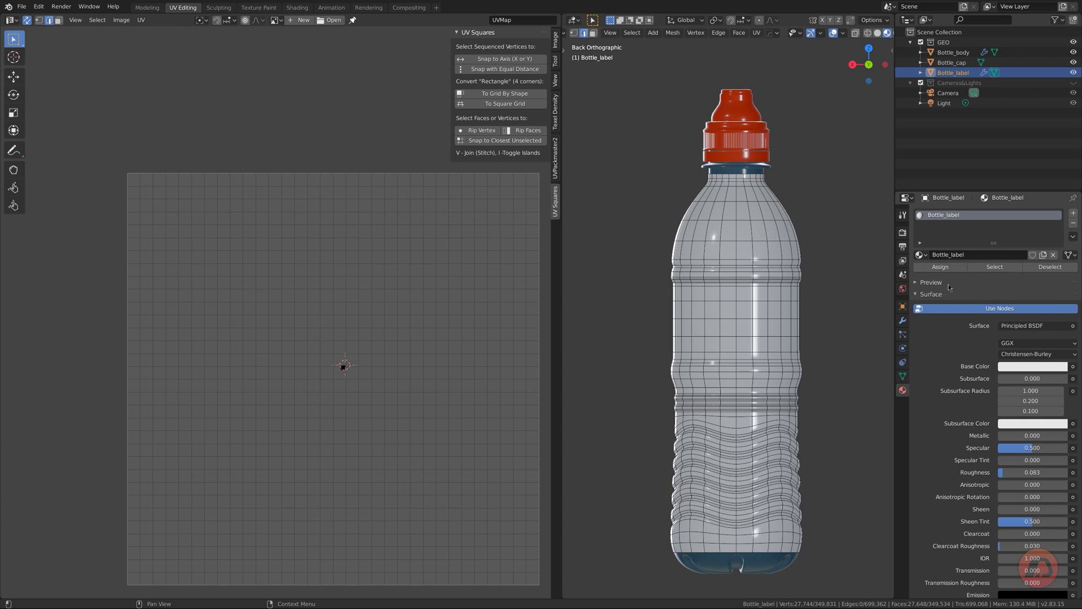
# Feed the label material's Base Color from the UV_texture image and pick a vertical edge loop.
pyautogui.click(1074, 366)
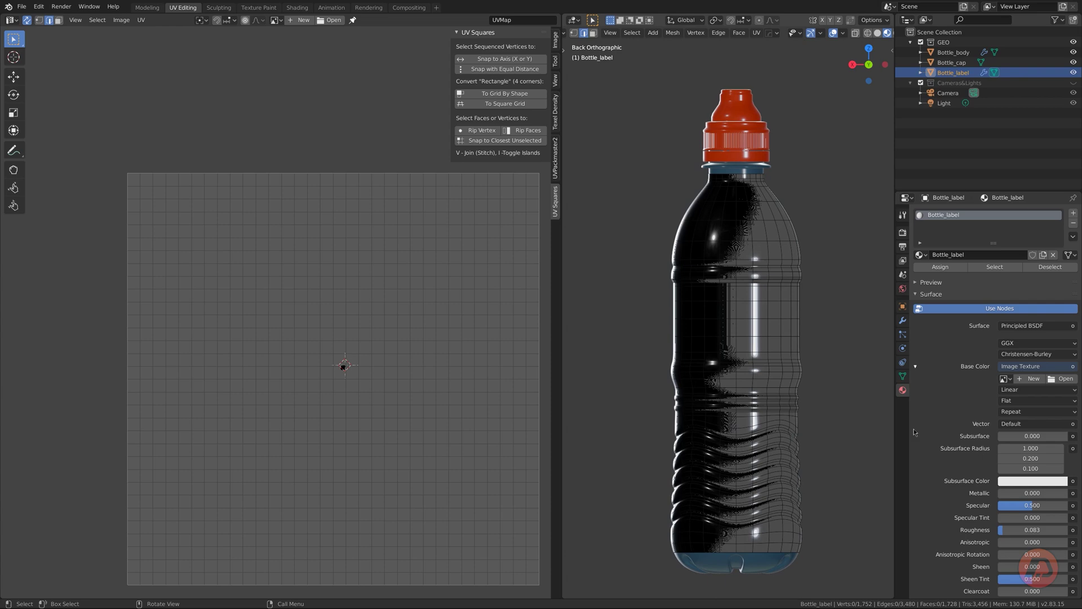
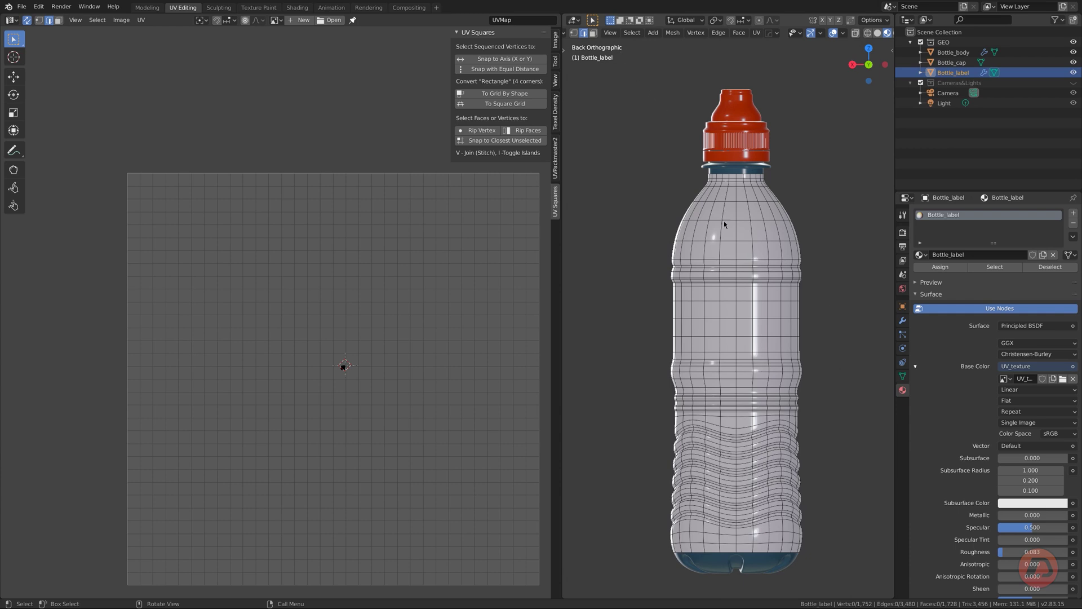
pyautogui.click(740, 314)
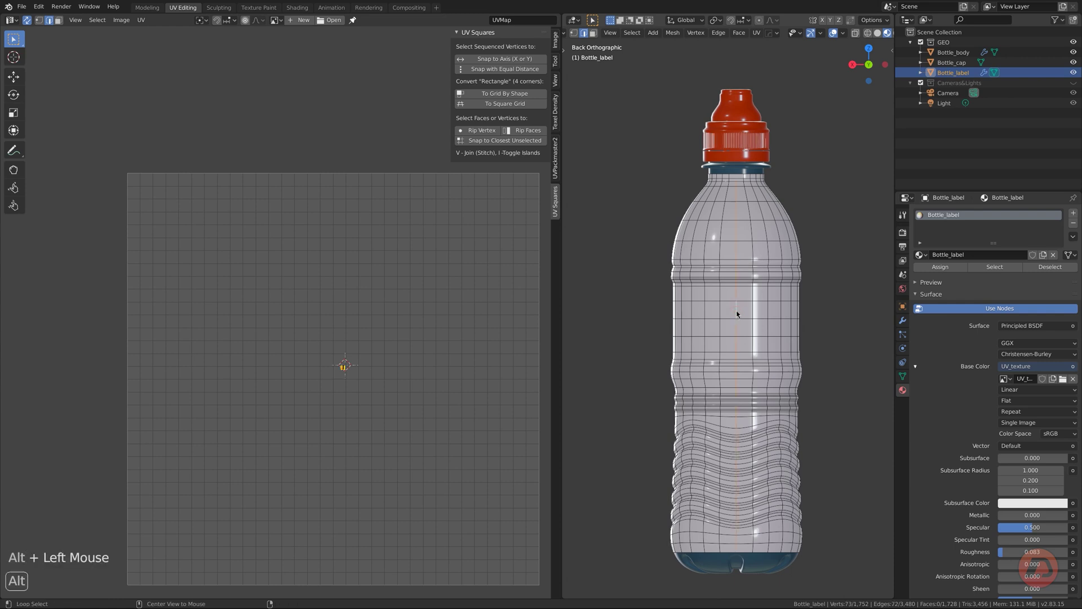
# Mark the vertical edge loop as a seam, select the whole label and unwrap it.
pyautogui.press('ctrl+e')
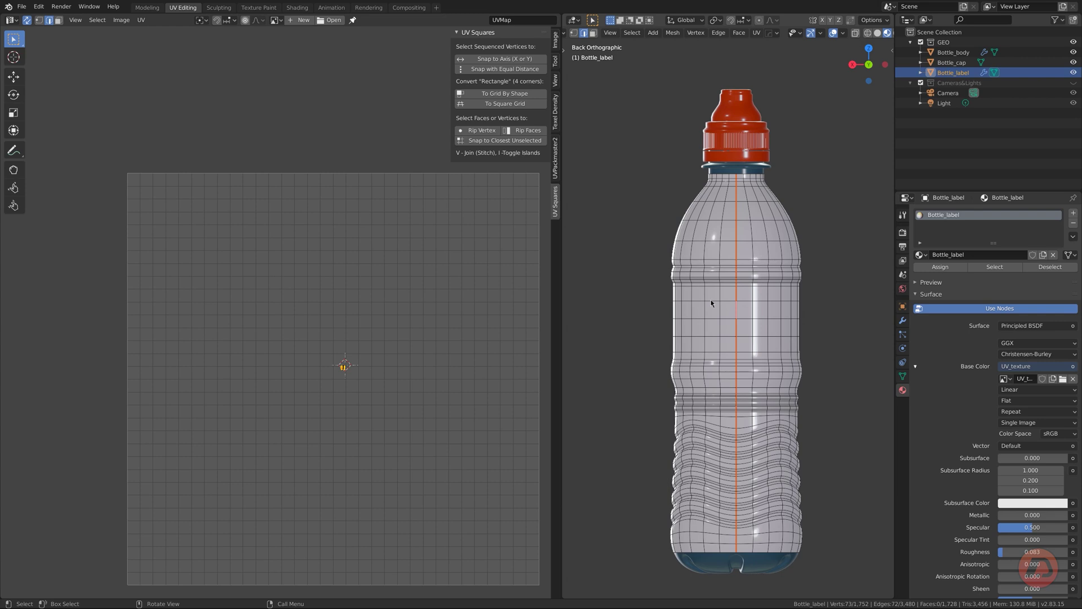
pyautogui.press('a')
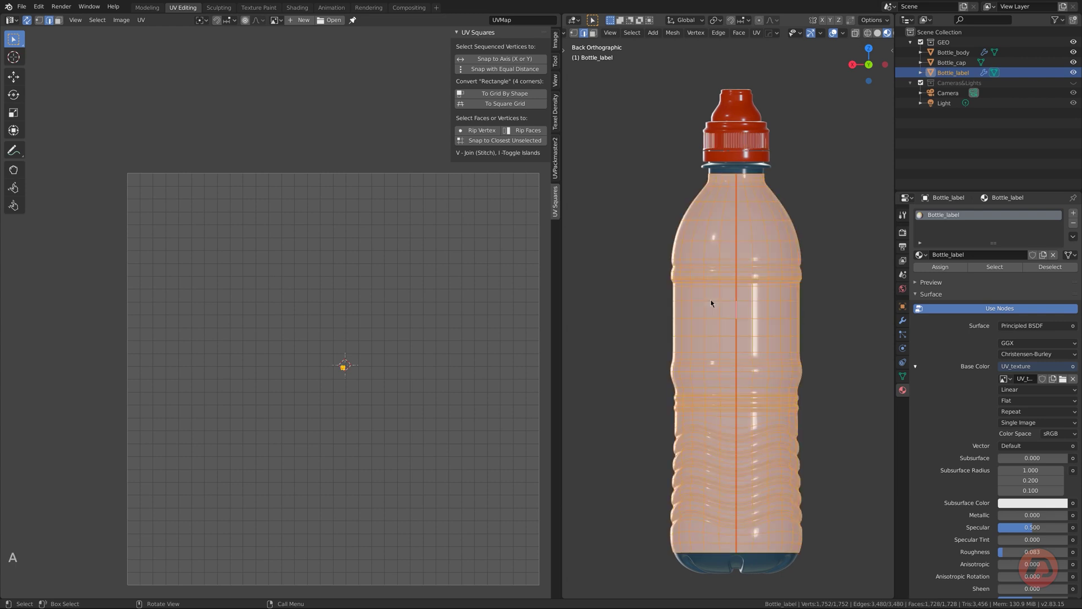
pyautogui.press('u')
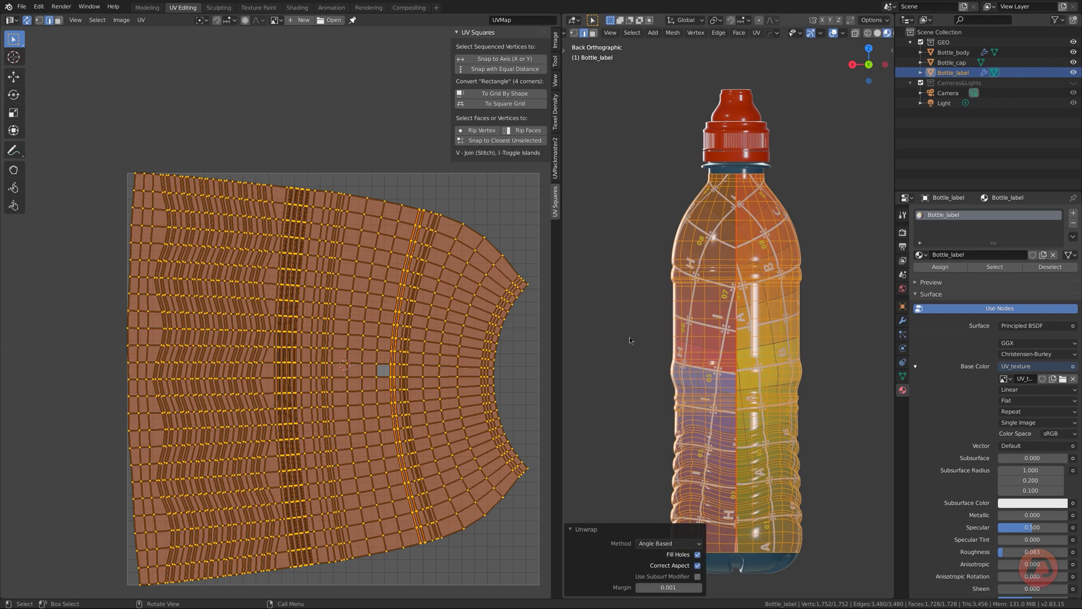
# Add Texture Coordinate and Mapping nodes to the UV_texture image node, then return to UV Editing.
pyautogui.click(306, 11)
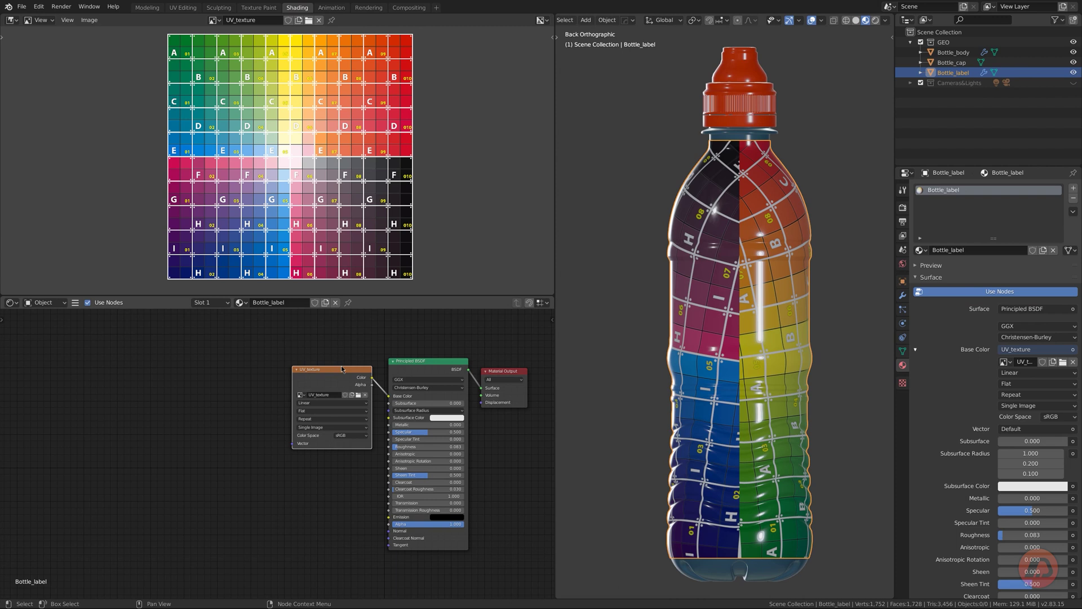
pyautogui.click(344, 371)
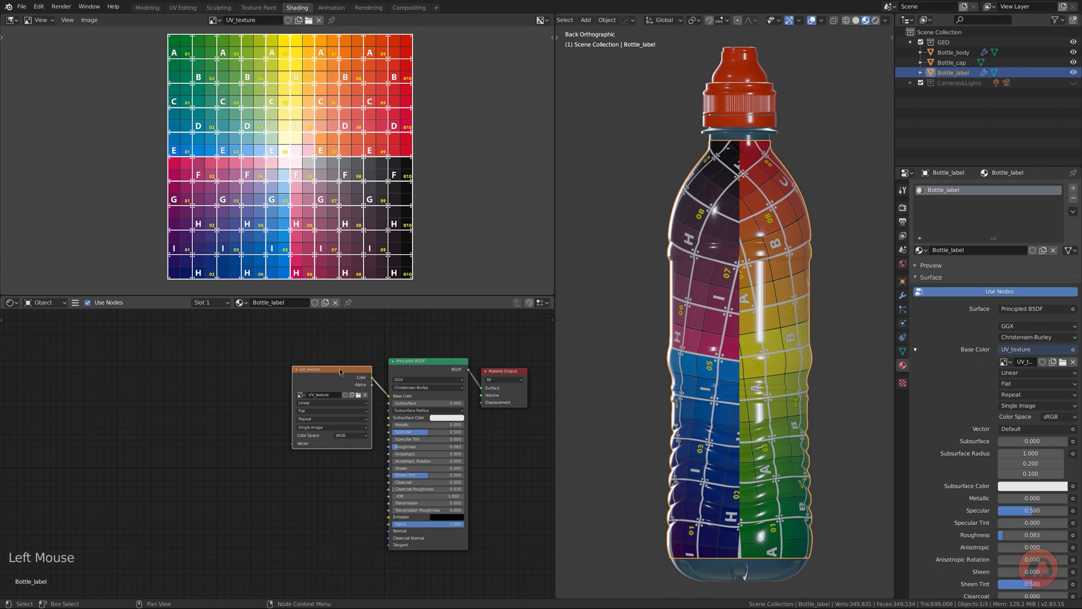
pyautogui.press('ctrl+t')
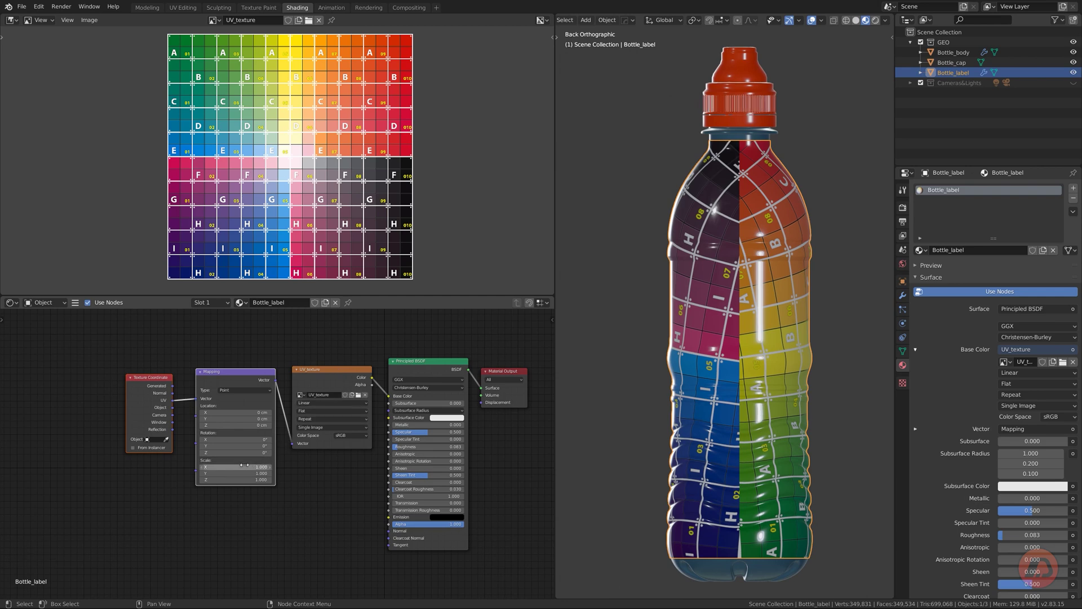
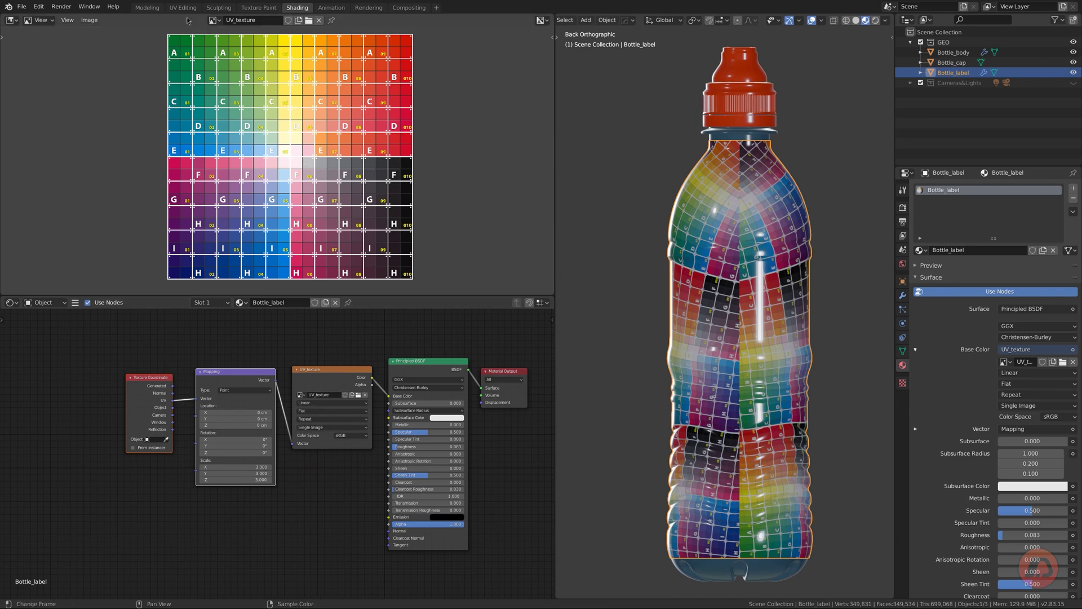
pyautogui.click(179, 12)
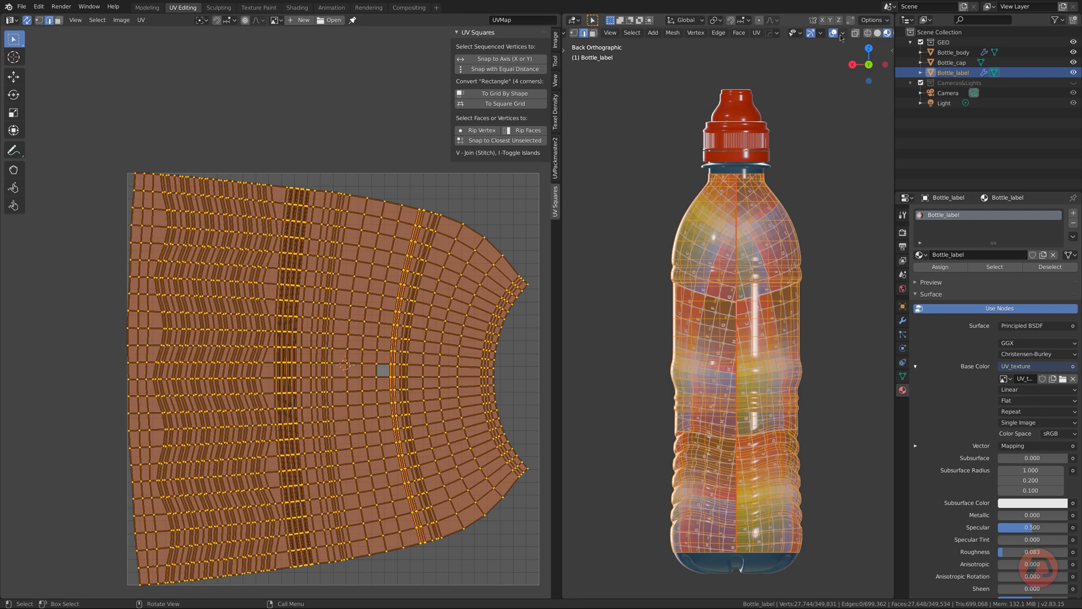
# Turn X-ray off, rotate the UV island 90° upright and select one horizontal UV edge row.
pyautogui.click(842, 34)
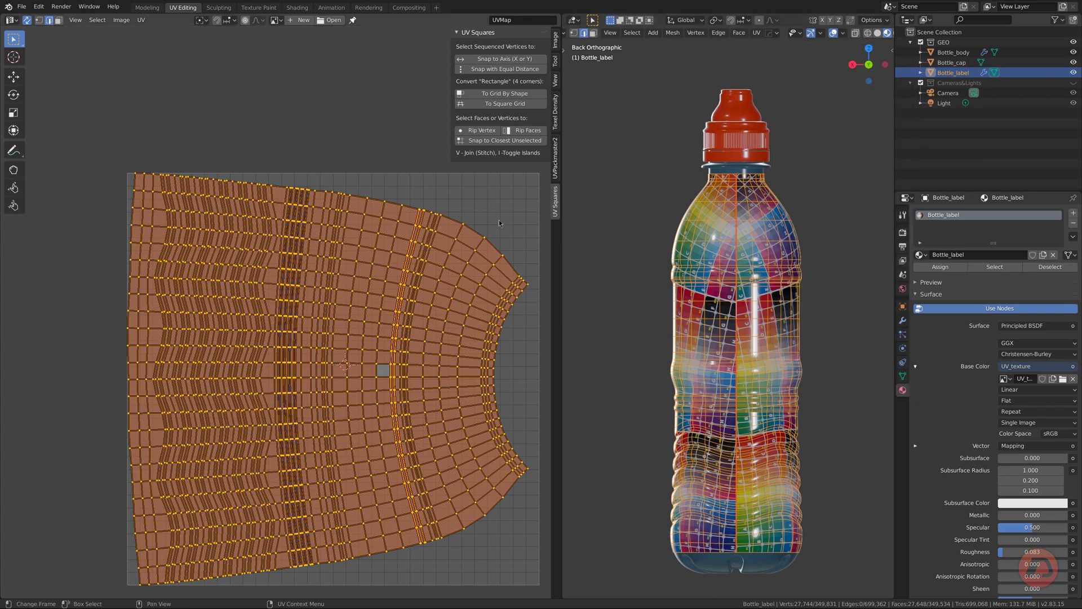
pyautogui.press('r')
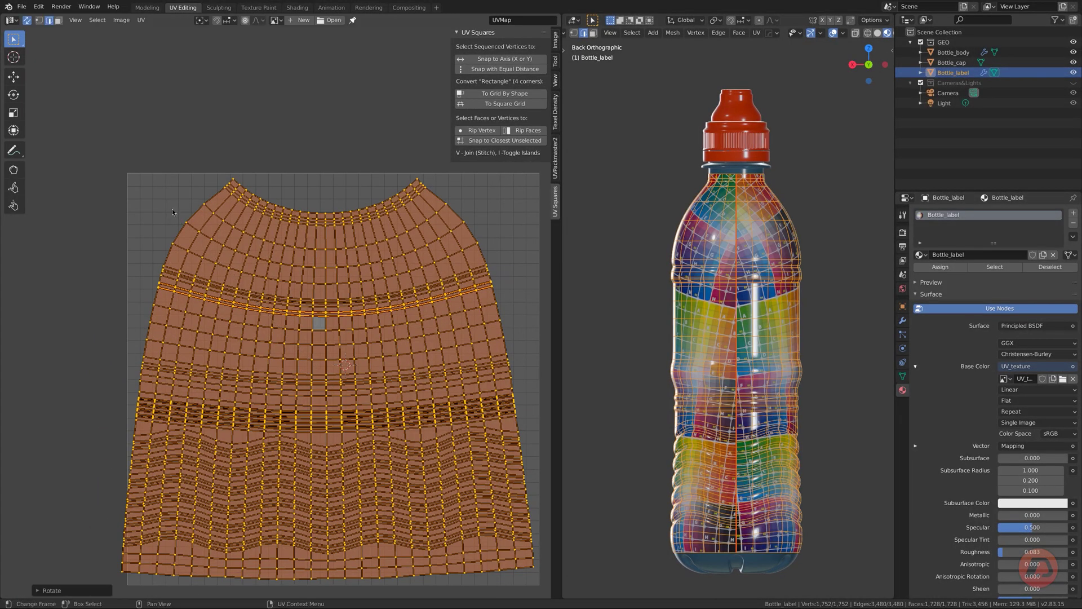
pyautogui.click(32, 23)
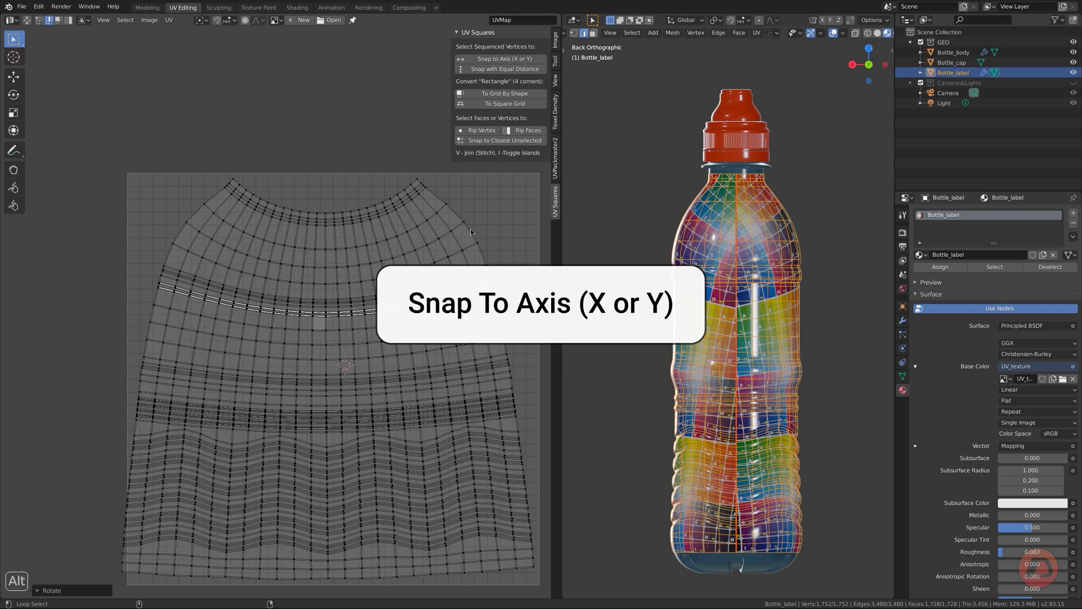
# Test Snap to Axis on the island's border vertices, then undo it.
pyautogui.click(475, 232)
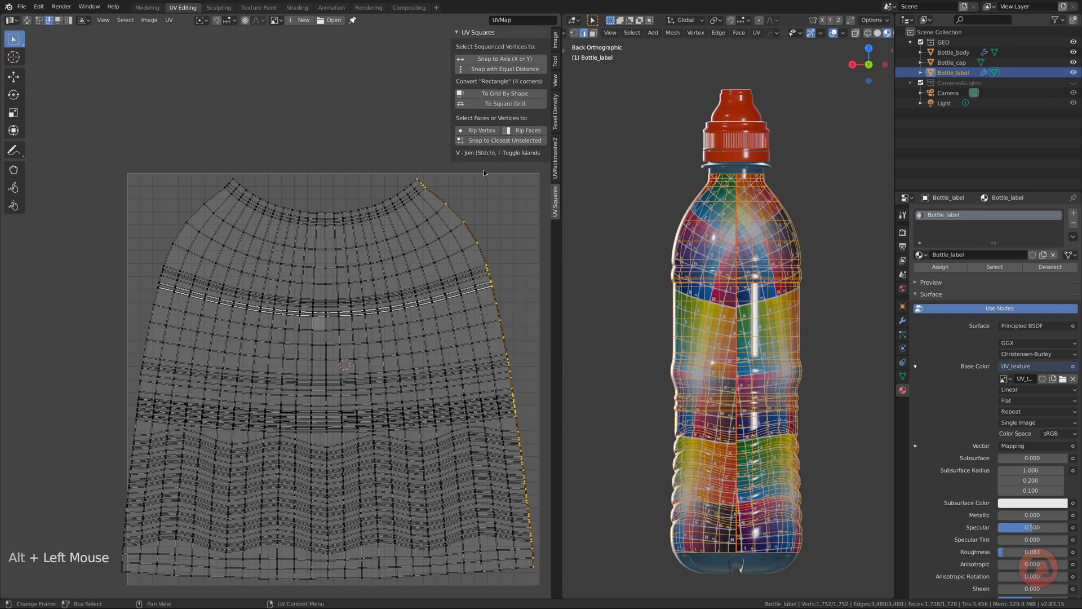
pyautogui.click(495, 60)
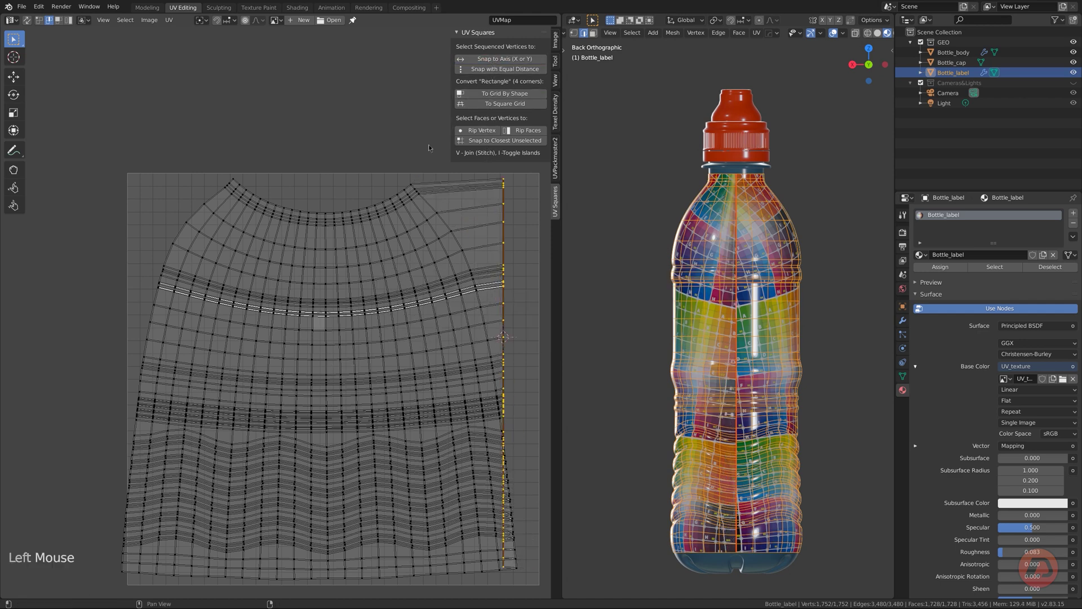
pyautogui.click(389, 204)
pyautogui.click(488, 62)
pyautogui.press('ctrl+z')
pyautogui.press('ctrl+z')
pyautogui.press('ctrl+z')
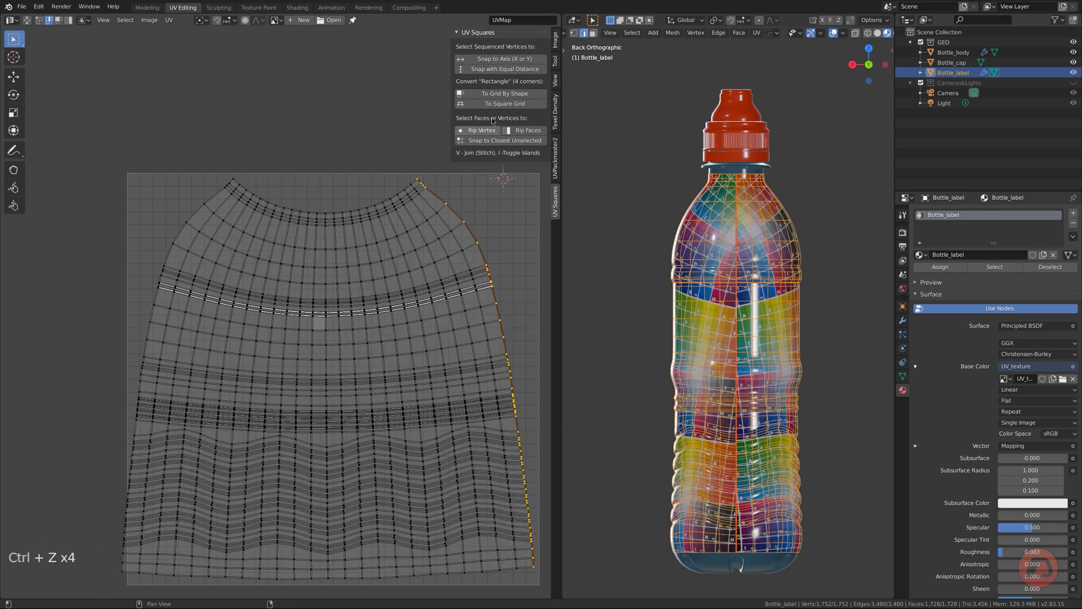
# Test Snap with Equal Distance on the edge vertices, undo, and select the whole island.
pyautogui.click(494, 72)
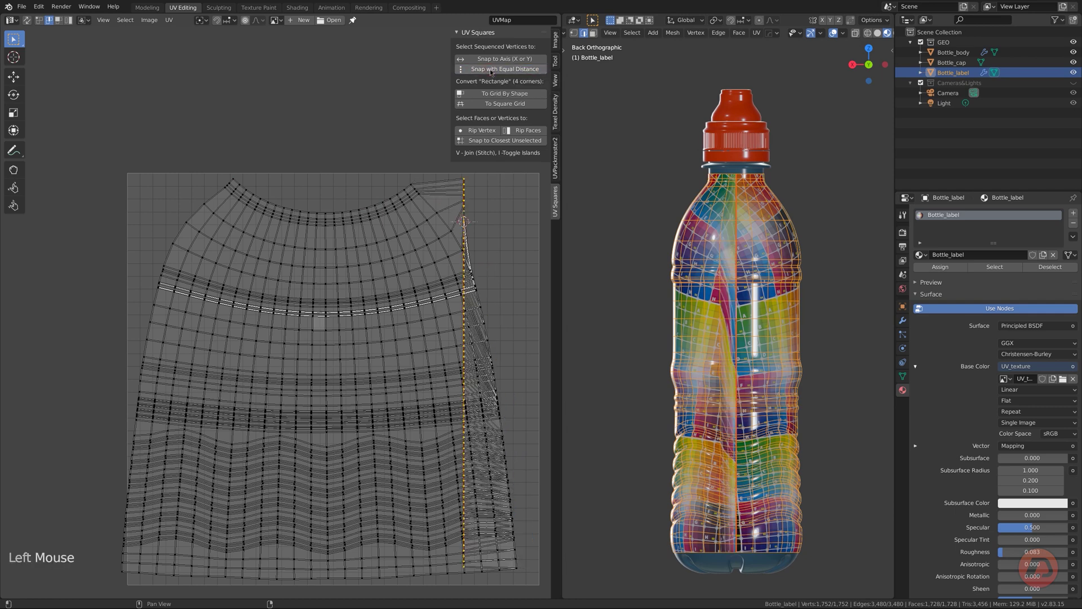
pyautogui.press('g')
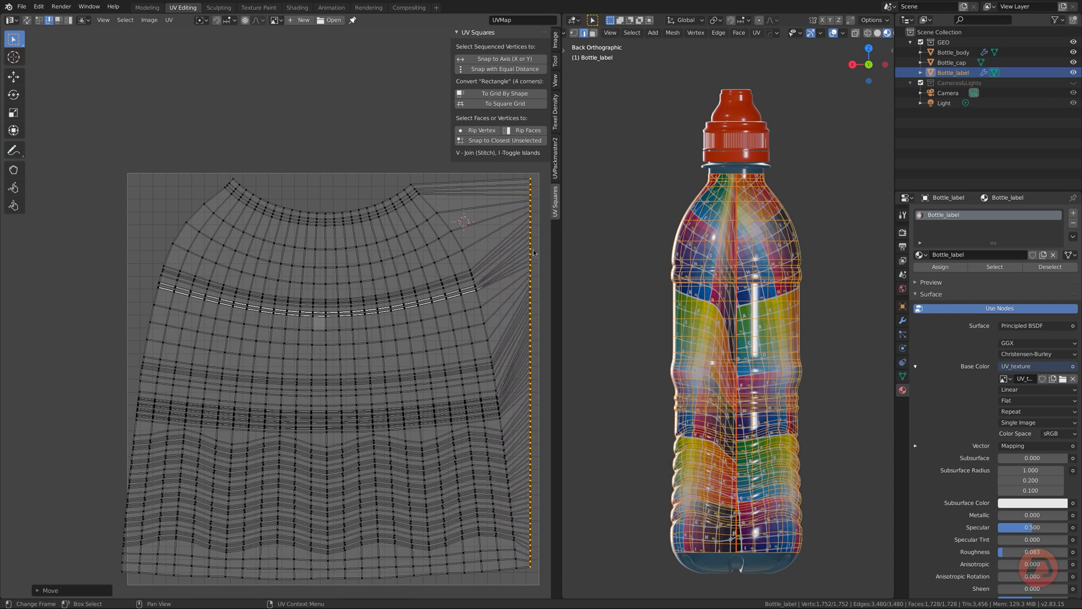
pyautogui.press('ctrl+z')
pyautogui.press('ctrl+z')
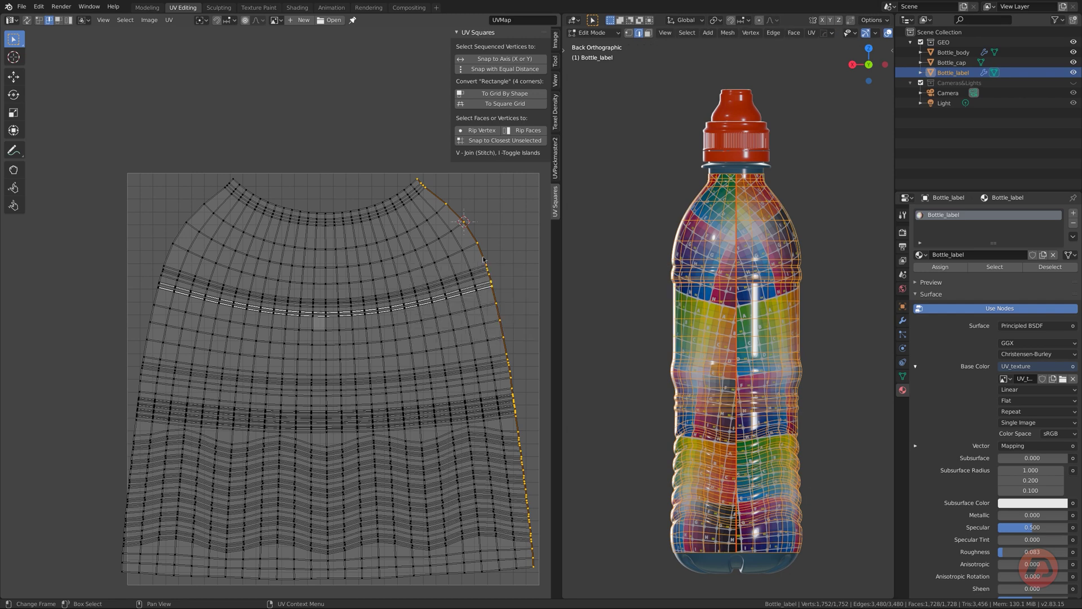
pyautogui.press('a')
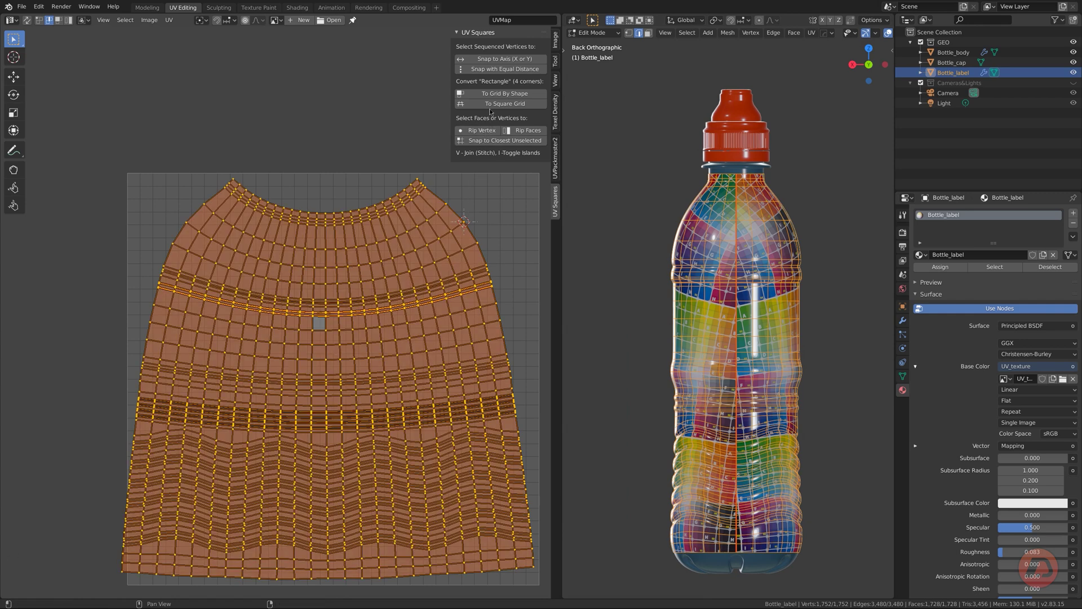
# Try To Grid By Shape on the whole island, undo, then square up a small face patch.
pyautogui.click(495, 96)
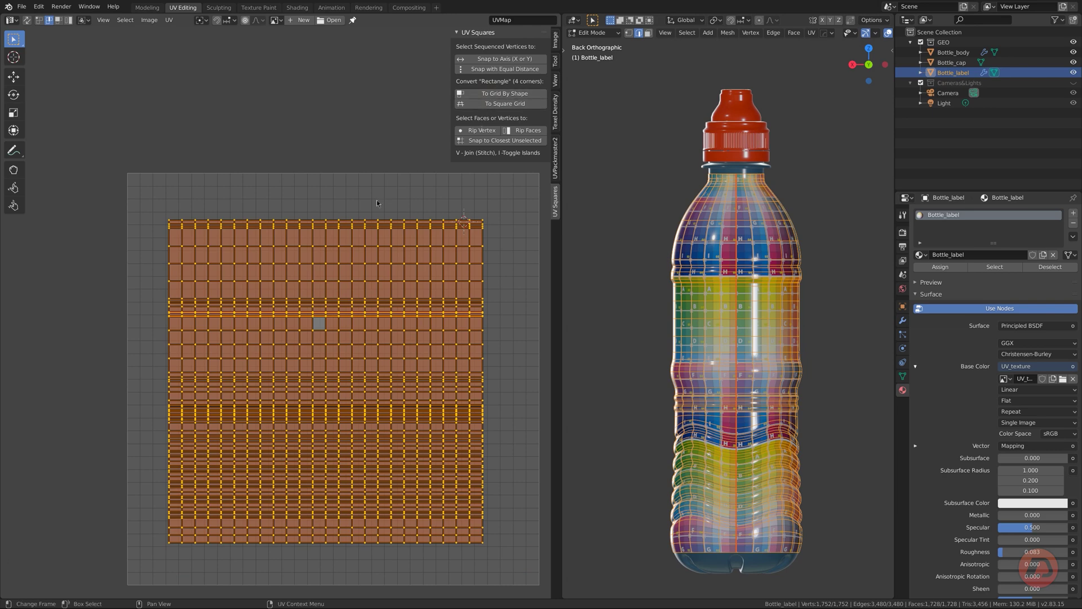
pyautogui.press('ctrl+z')
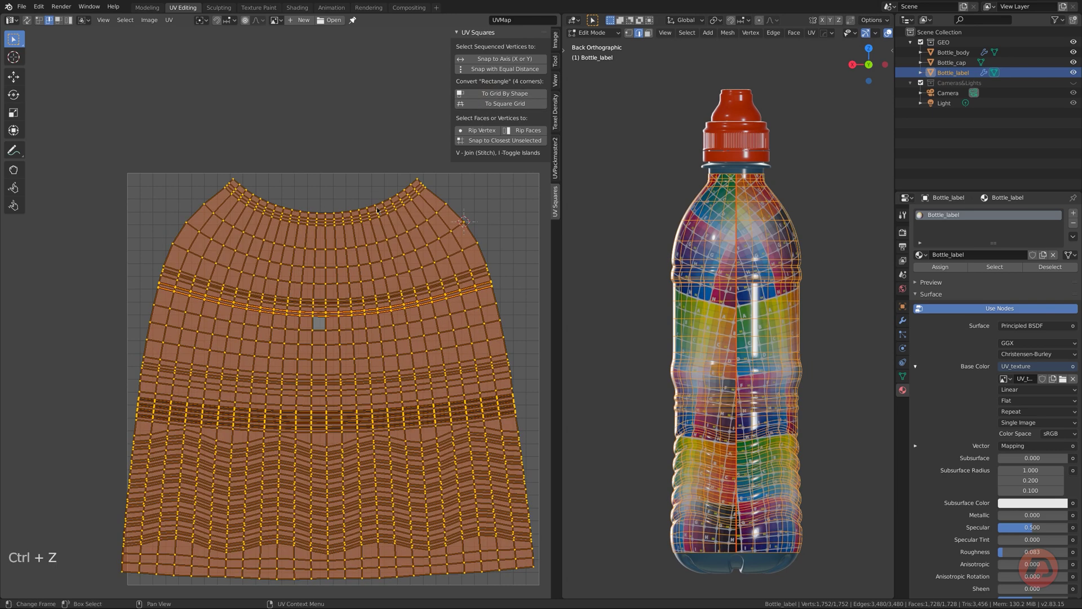
pyautogui.press('3')
pyautogui.press('alt+a')
pyautogui.press('c')
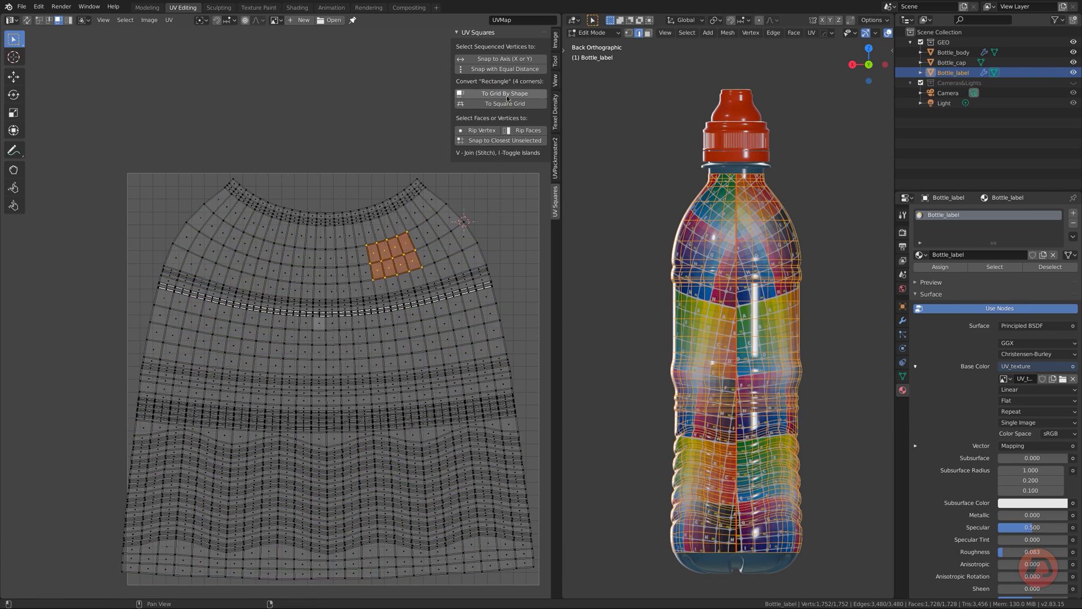
pyautogui.click(510, 97)
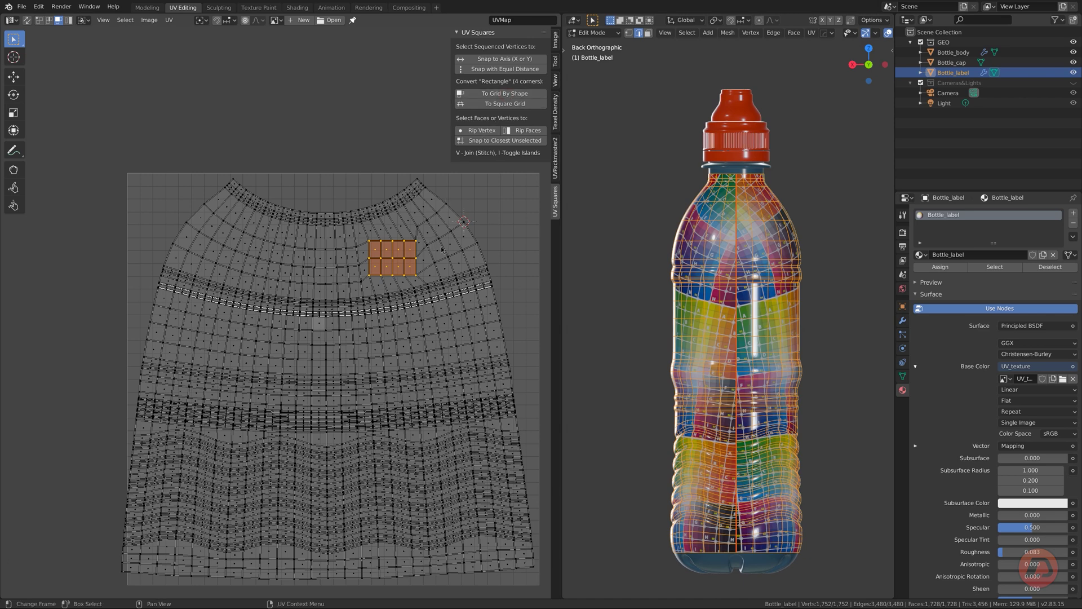
# Select the whole island and straighten it into an even square grid with To Square Grid.
pyautogui.press('a')
pyautogui.click(504, 106)
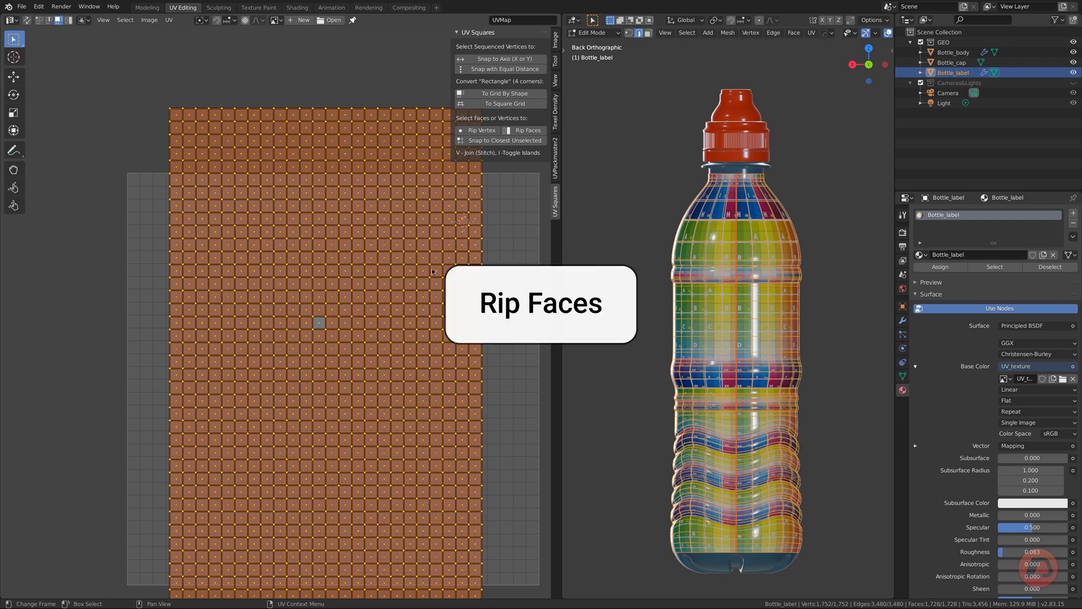
# Rip a small patch of faces from the grid with Rip Faces and move it aside.
pyautogui.click(412, 272)
pyautogui.press('1')
pyautogui.press('c')
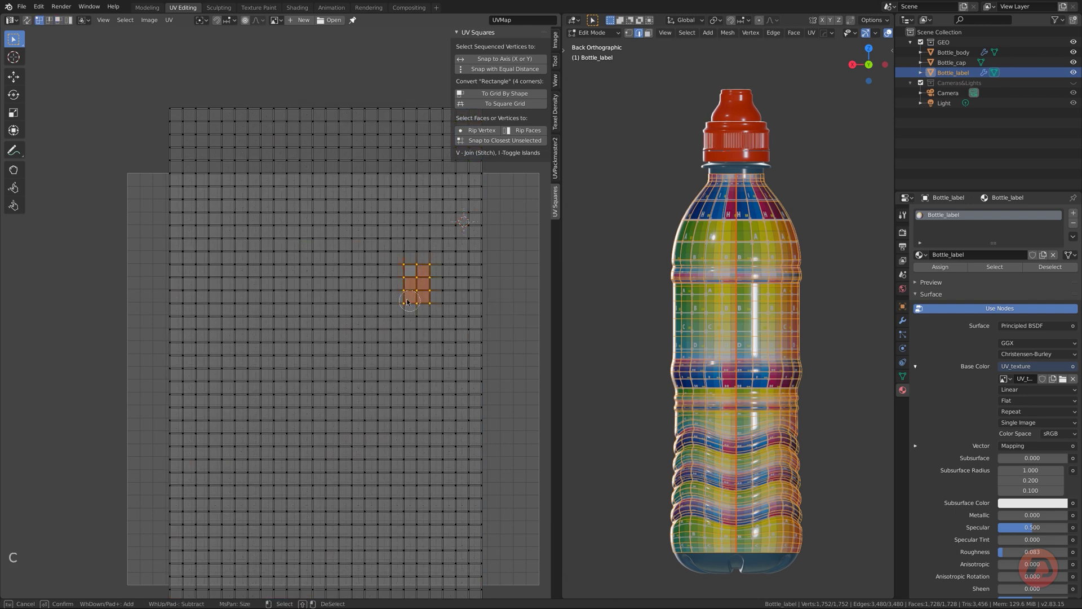
pyautogui.click(477, 135)
pyautogui.press('g')
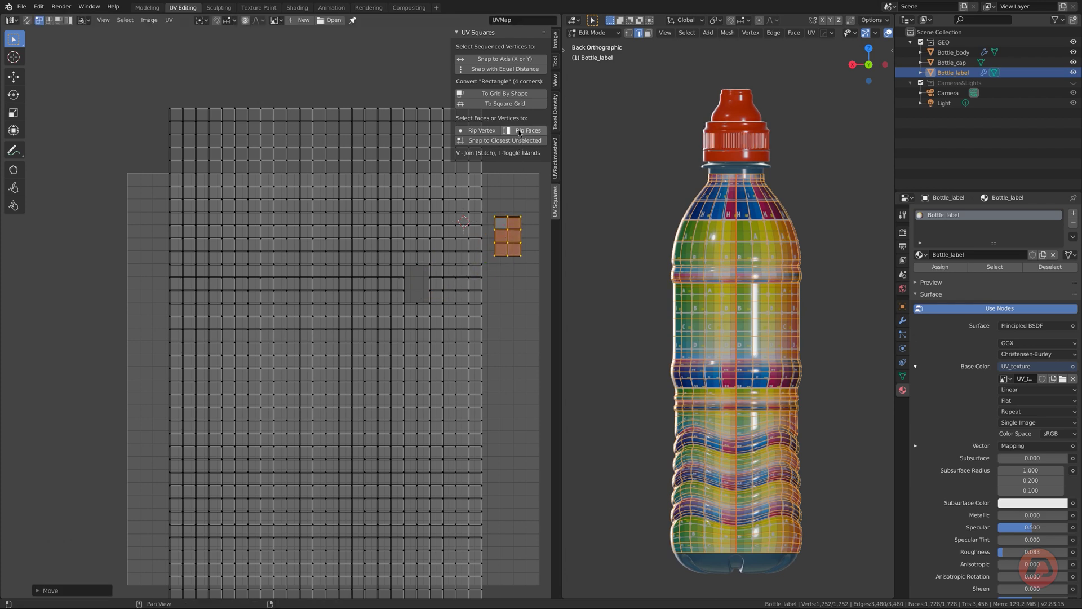
# Rip a second patch of faces from the grid and move it aside.
pyautogui.press('3')
pyautogui.press('alt+a')
pyautogui.press('c')
pyautogui.click(522, 131)
pyautogui.press('g')
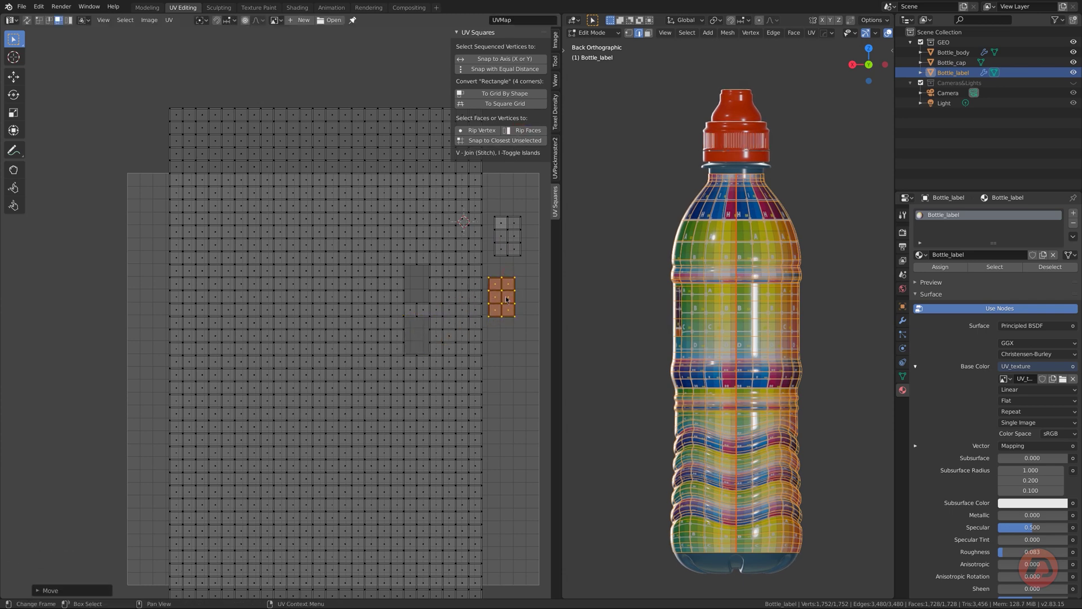
# Snap a ripped face patch back to the closest grid vertices with Snap to Closest Unselected.
pyautogui.scroll(3)
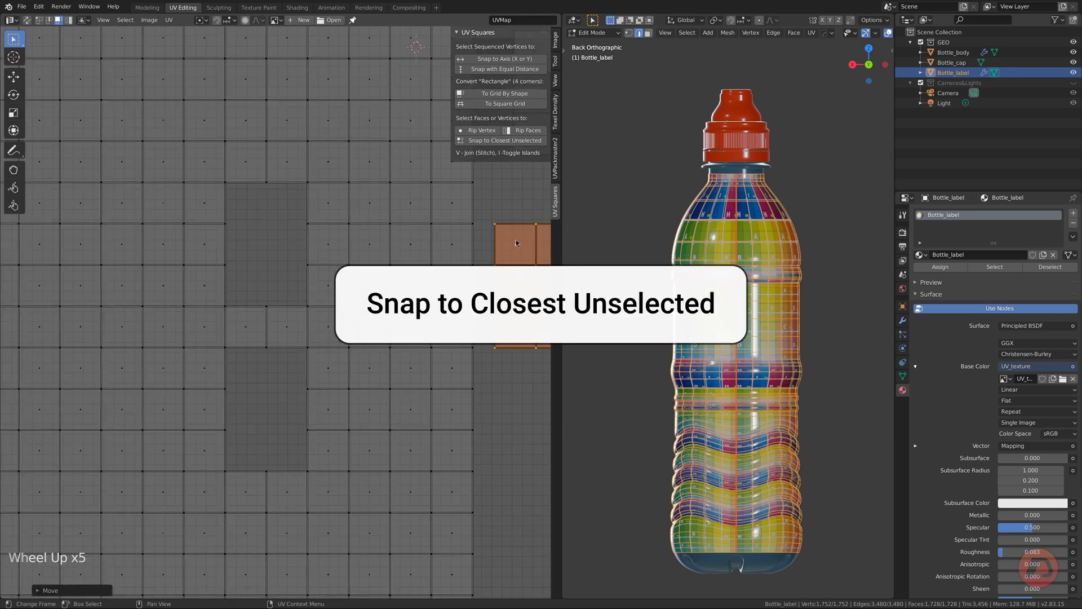
pyautogui.press('g')
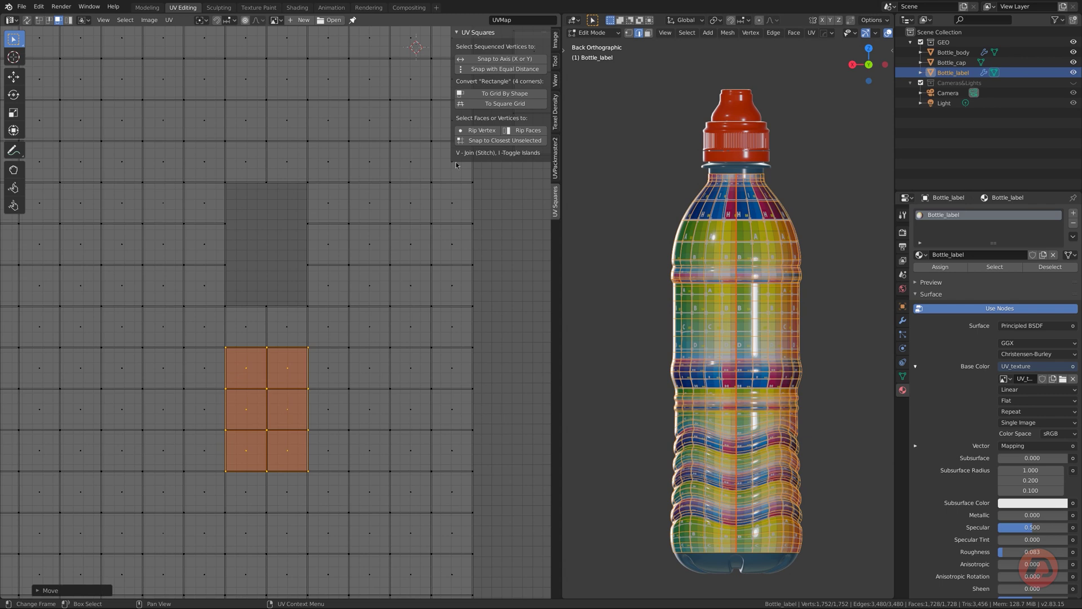
pyautogui.click(478, 144)
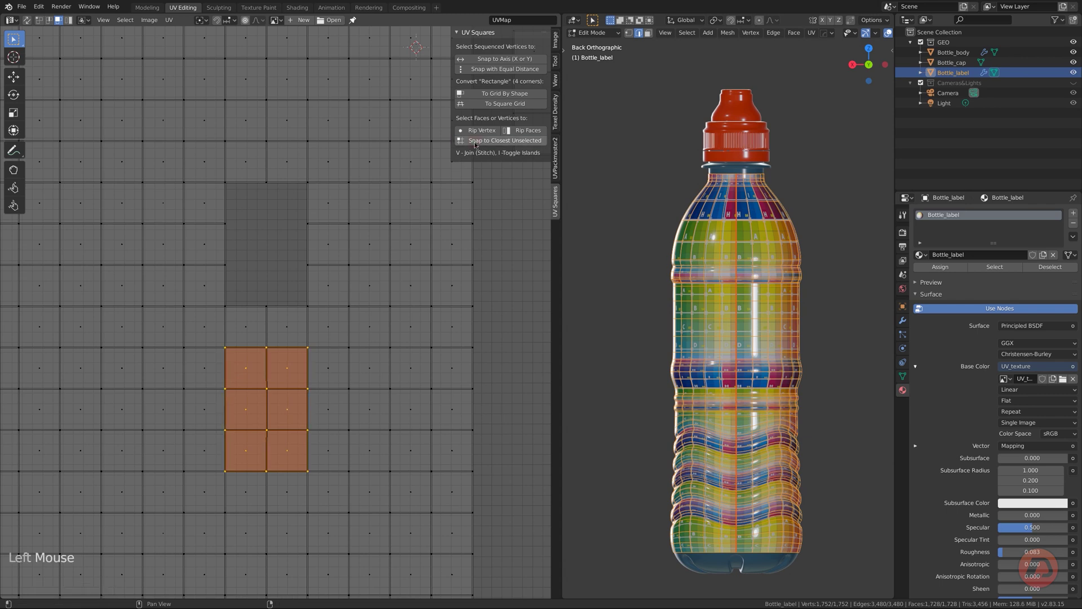
pyautogui.press('g')
pyautogui.press('ctrl+z')
pyautogui.scroll(-3)
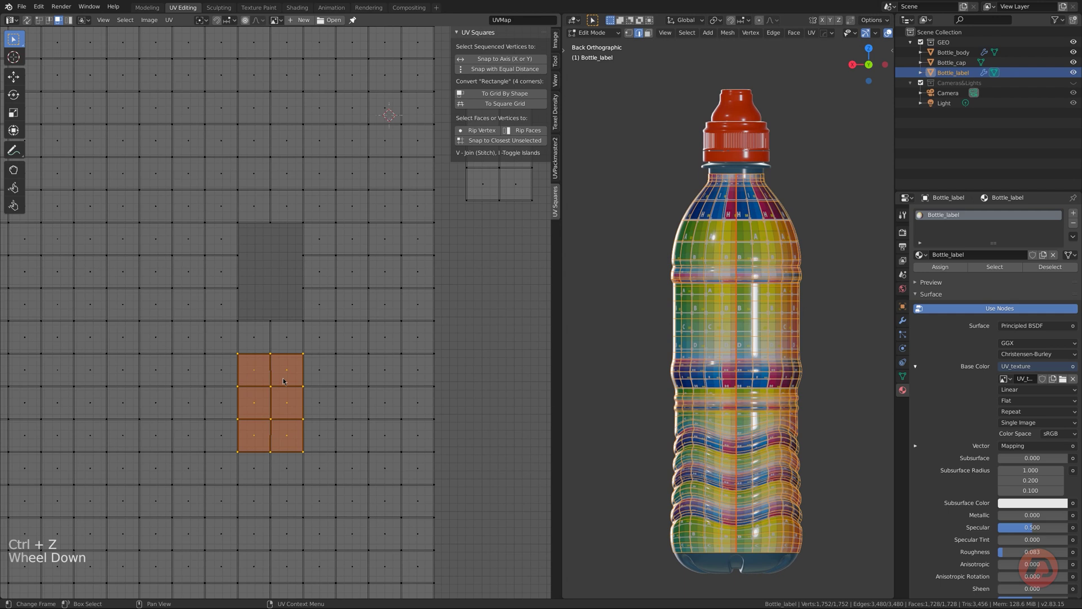